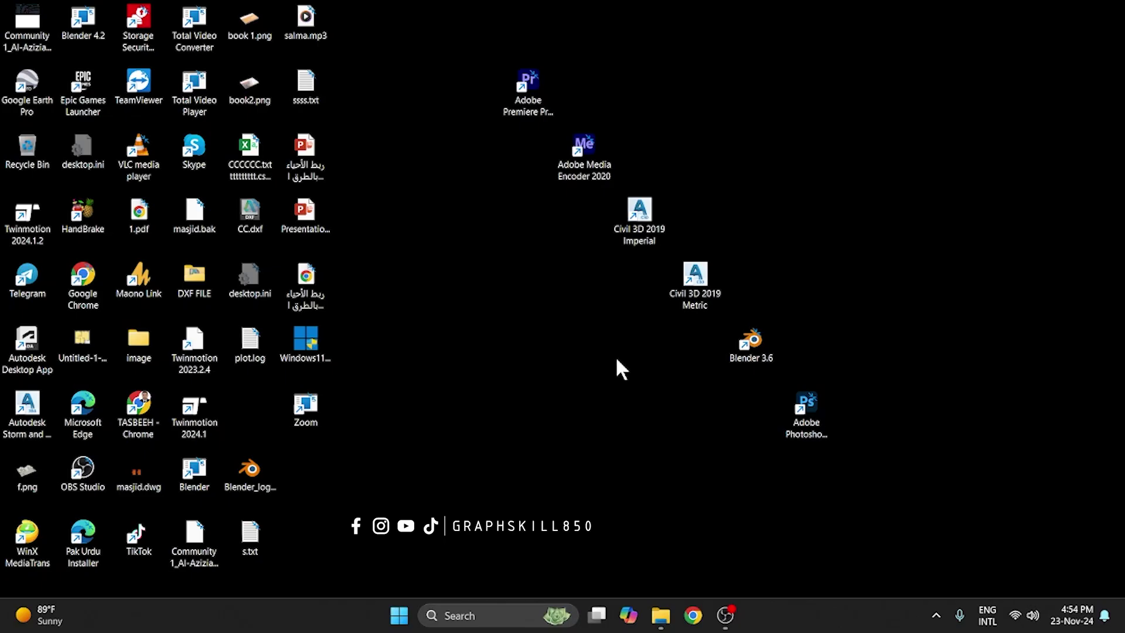
Step: Launch Blender from the desktop to reach the startup splash screen
key("Num_Lock")
key("Caps_Lock")
left_click(749, 365)
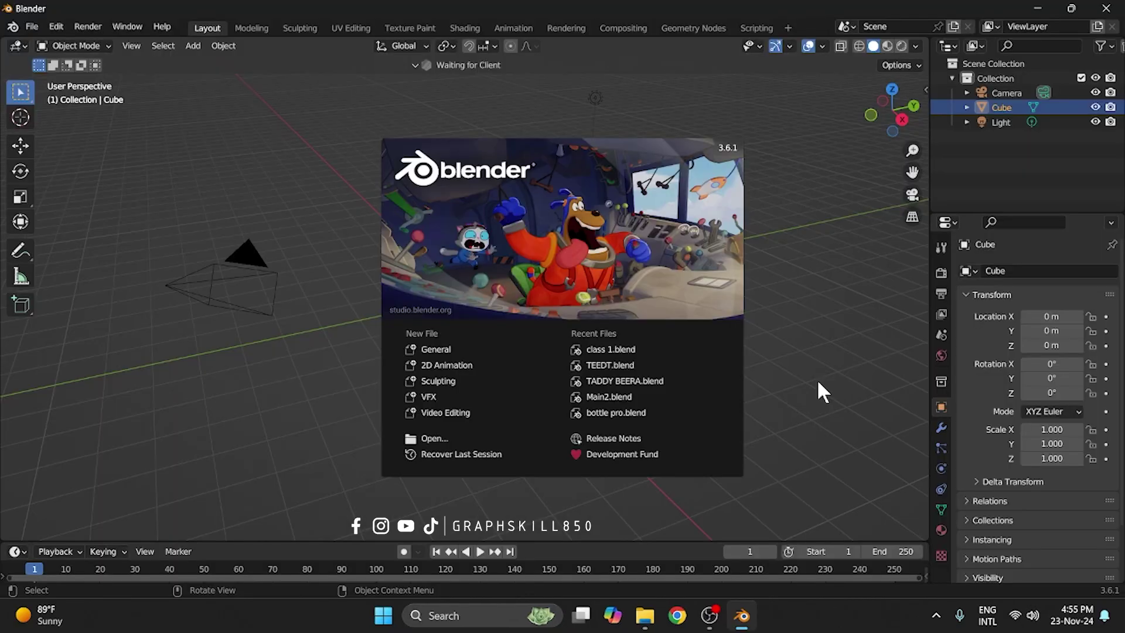
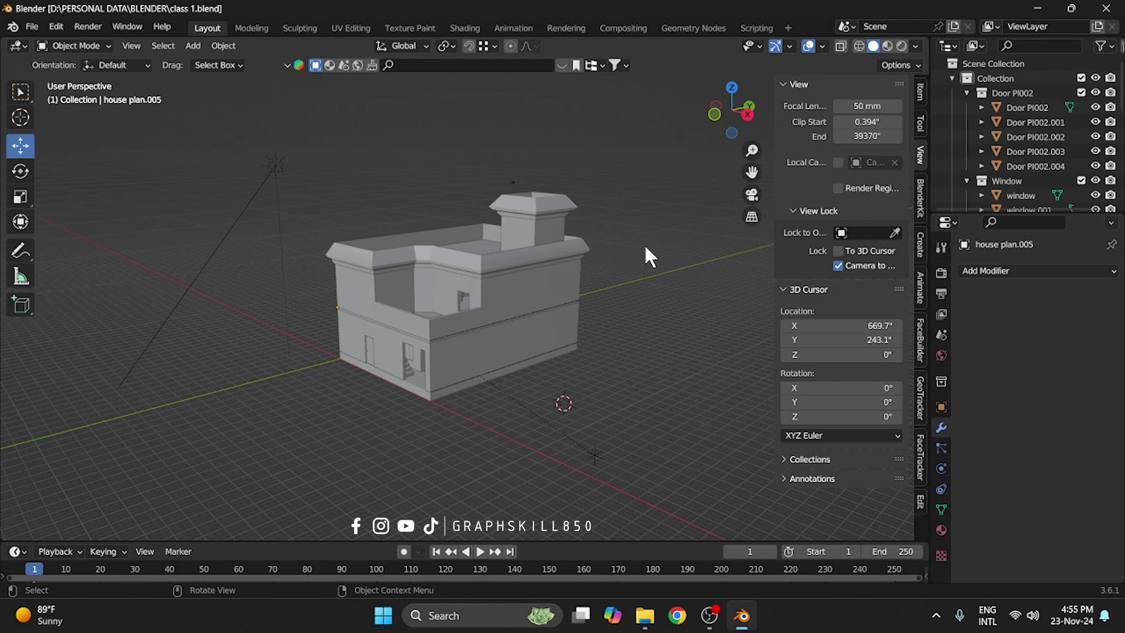
left_click_drag(614, 306, 528, 246)
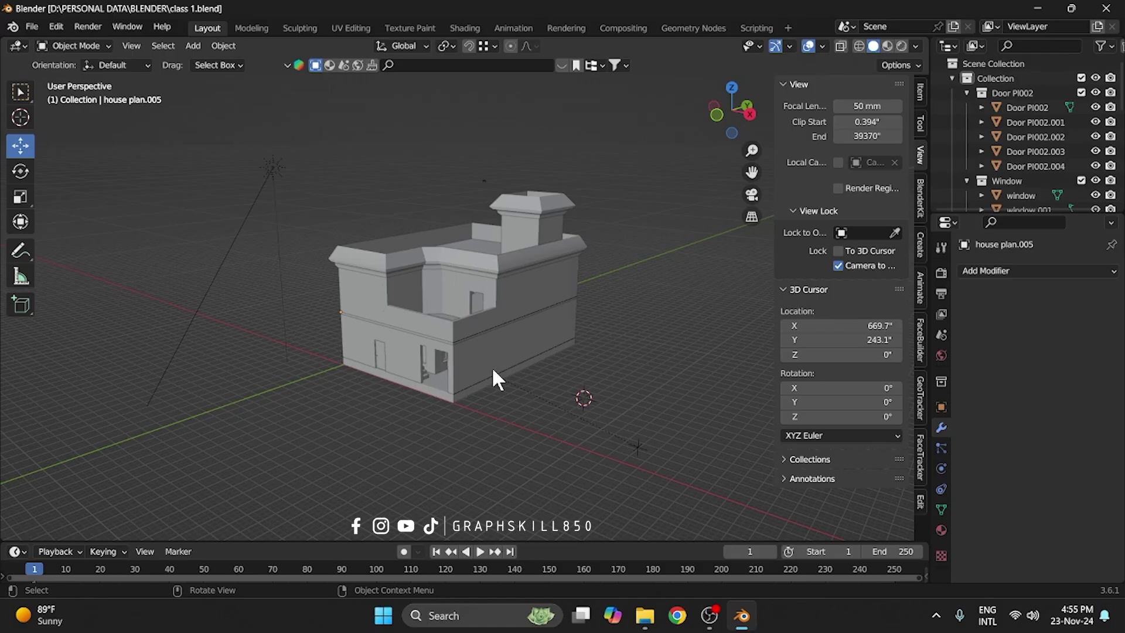
left_click_drag(490, 356, 454, 331)
scroll("up", 3)
left_click_drag(426, 336, 653, 283)
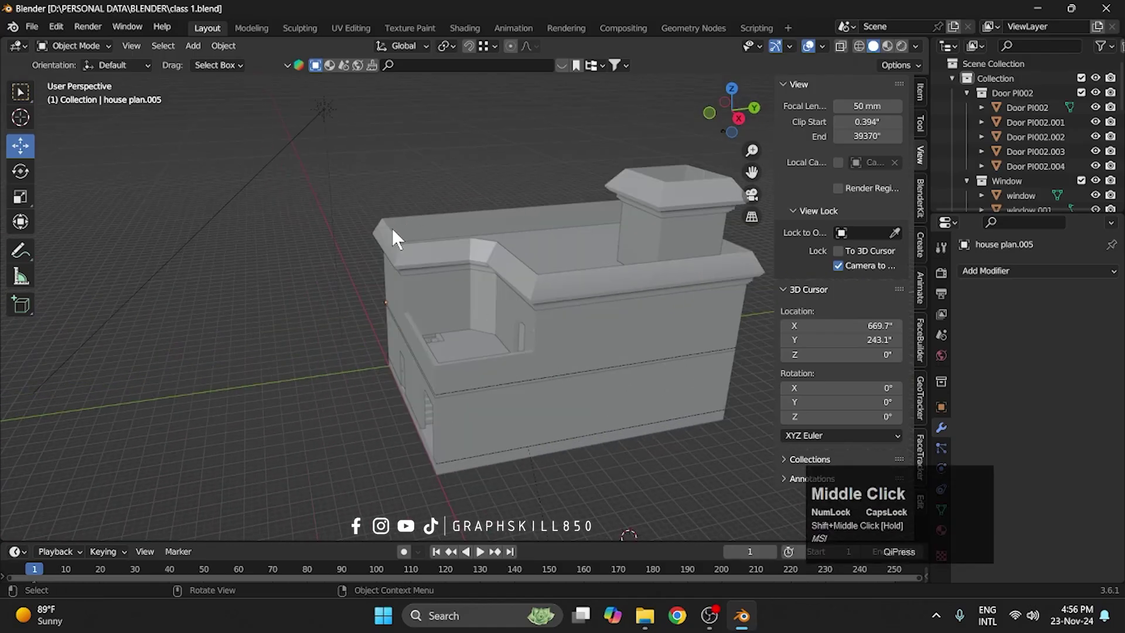
left_click_drag(653, 283, 580, 338)
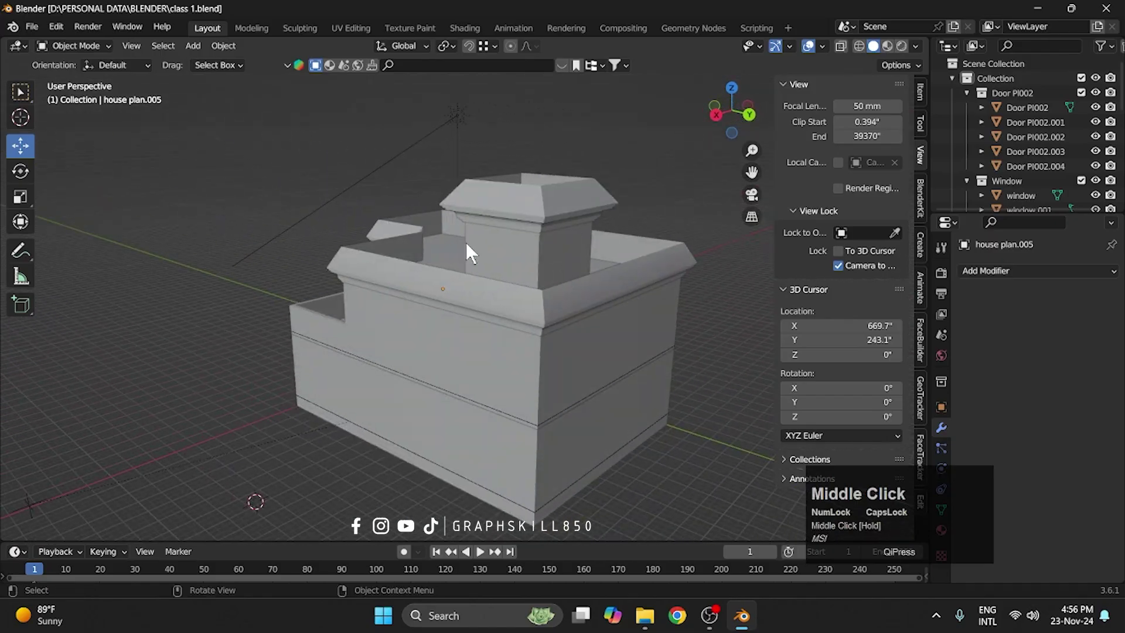
scroll("up", 3)
Step: Select the house, enter Edit Mode and start a Ctrl+B bevel on the parapet's top edge loop
middle_click(579, 338)
scroll("up", 3)
left_click(428, 322)
key("Tab")
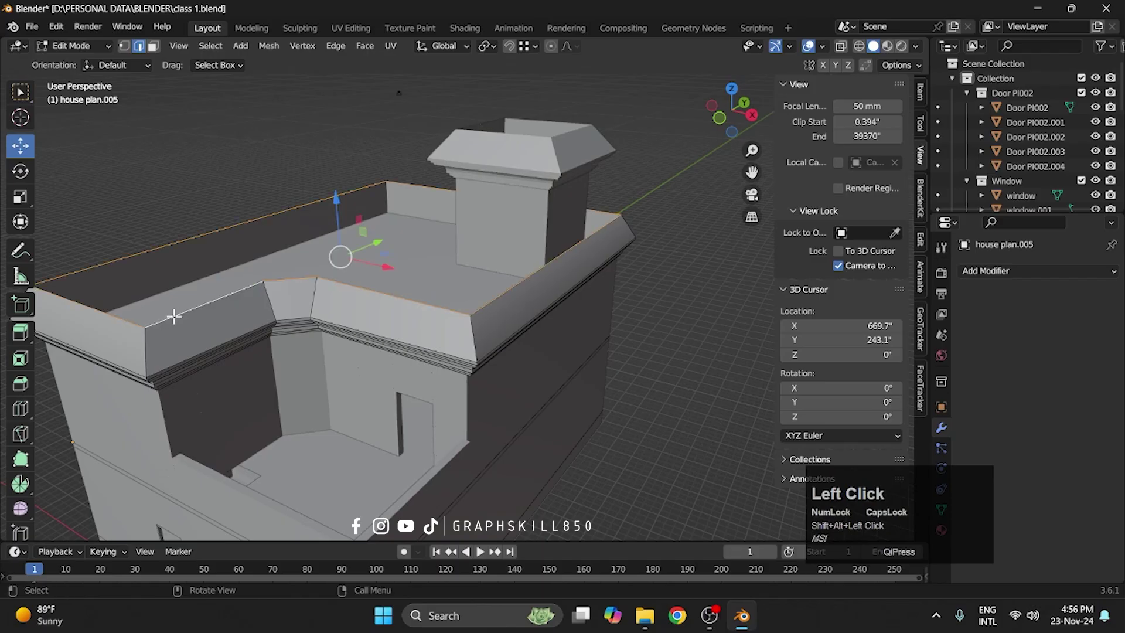
scroll("up", 3)
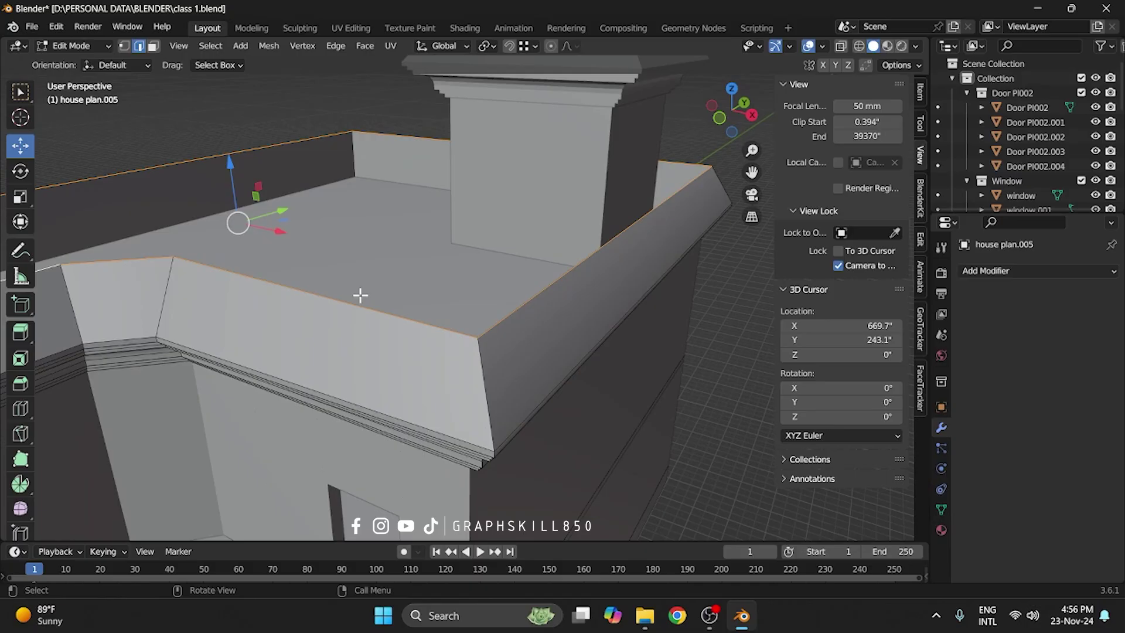
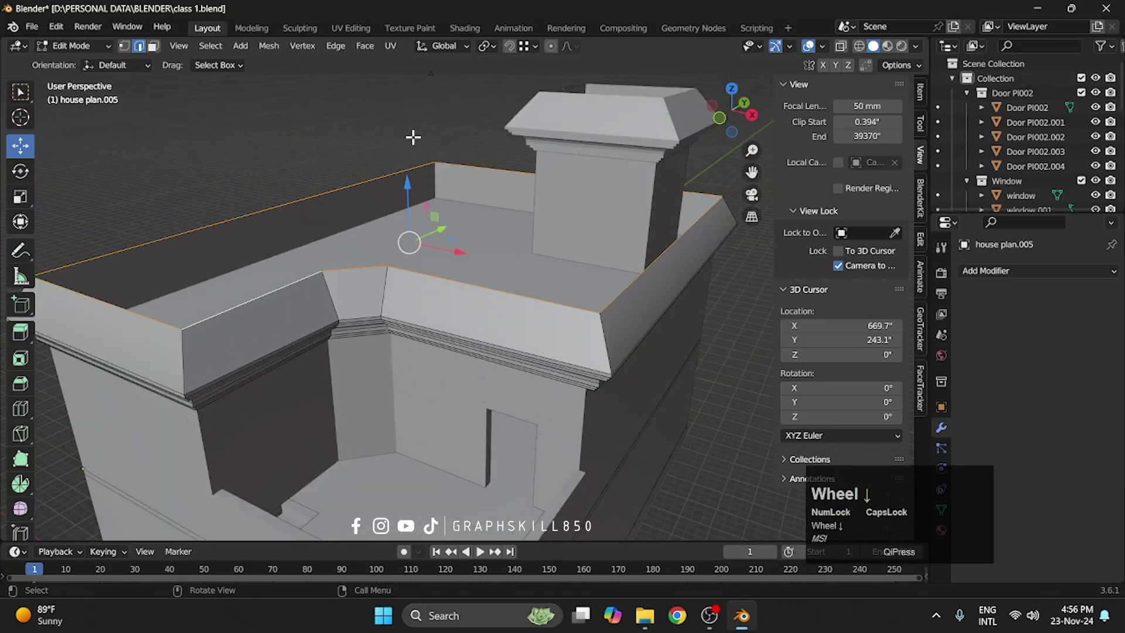
scroll("up", 3)
key("ctrl+b")
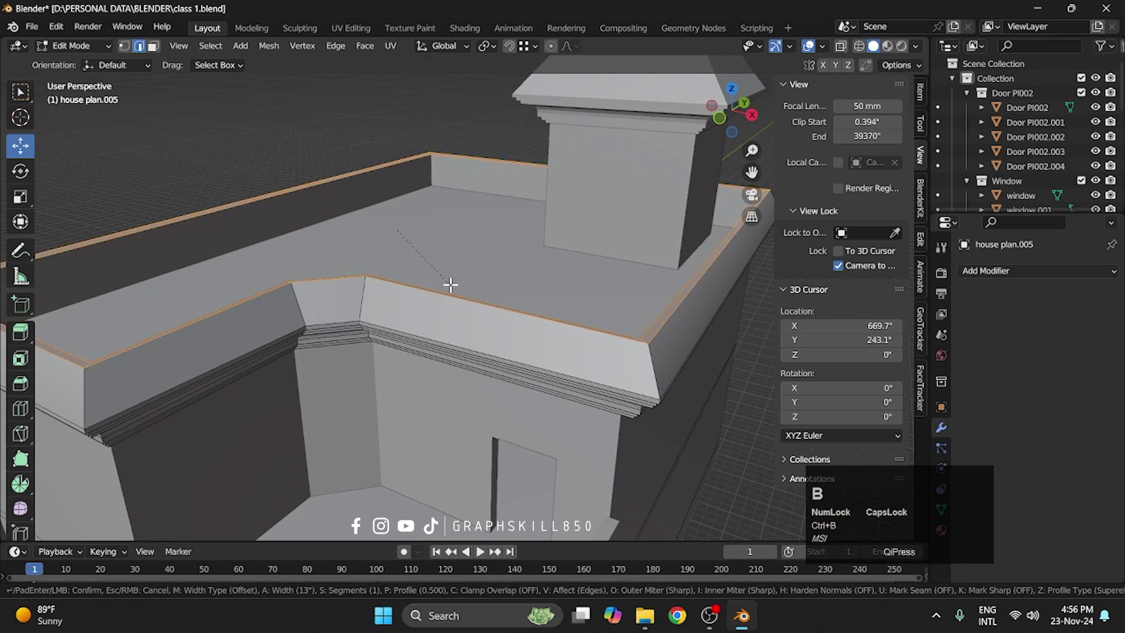
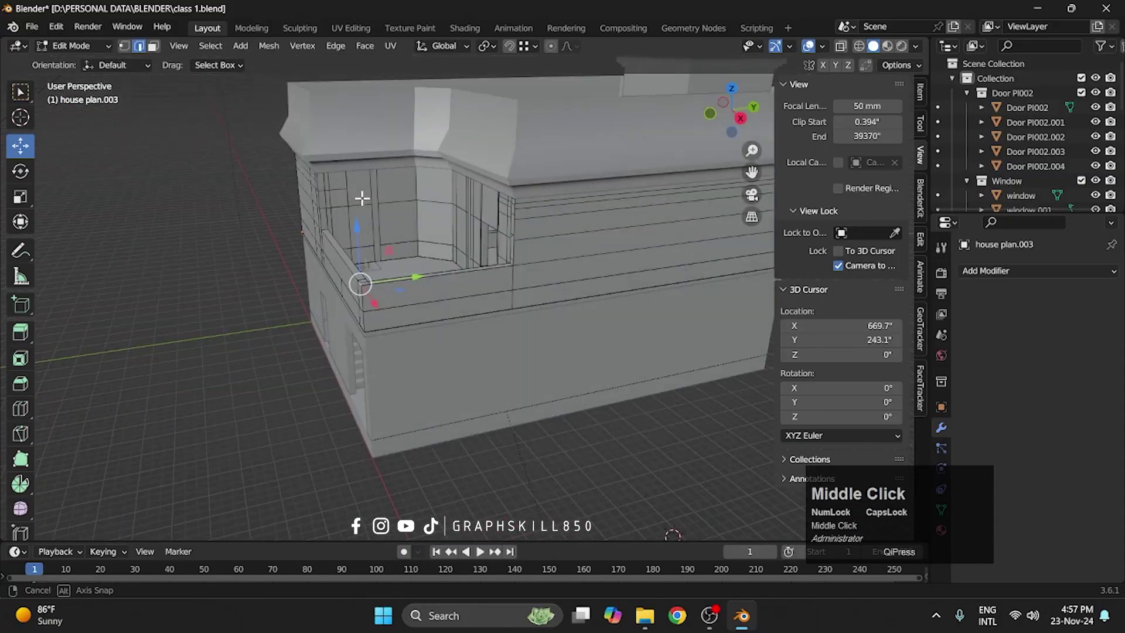
Step: Leave Edit Mode, set the 3D cursor over the balcony and add a new cube there
key("shift+a")
left_click_drag(518, 293, 687, 267)
key("7")
scroll("up", 3)
middle_click(626, 319)
scroll("down", 3)
middle_click(379, 232)
left_click(310, 200)
key("s")
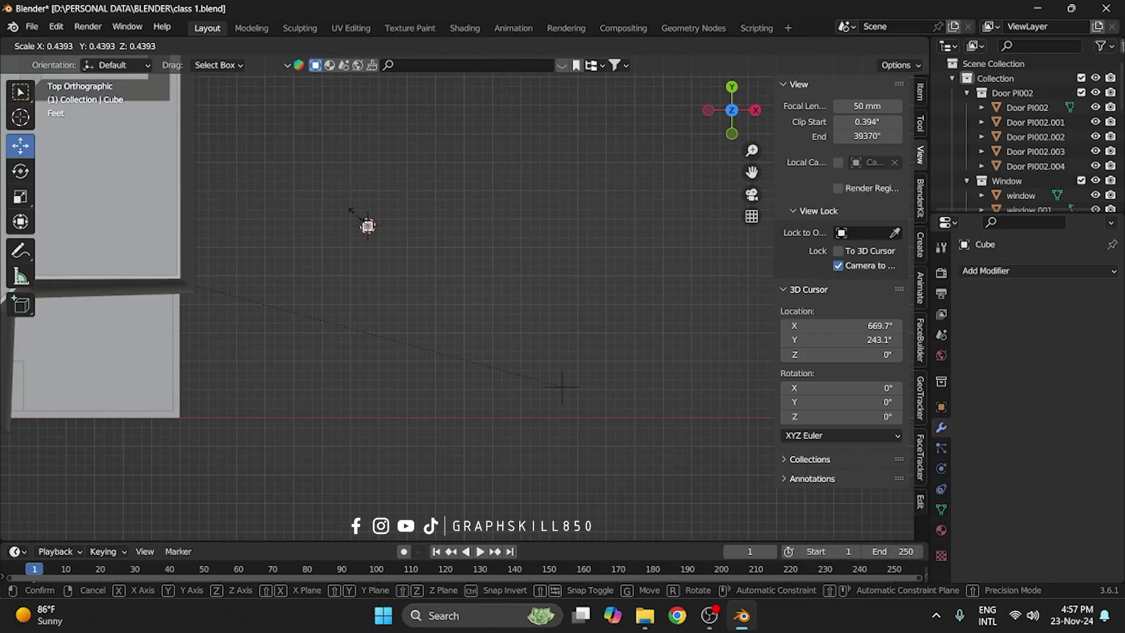
Step: Scale the cube along its axes into a thin flat bar
key("s")
type("sysx")
left_click(408, 259)
scroll("down", 3)
middle_click(535, 292)
left_click(580, 235)
scroll("up", 3)
middle_click(527, 240)
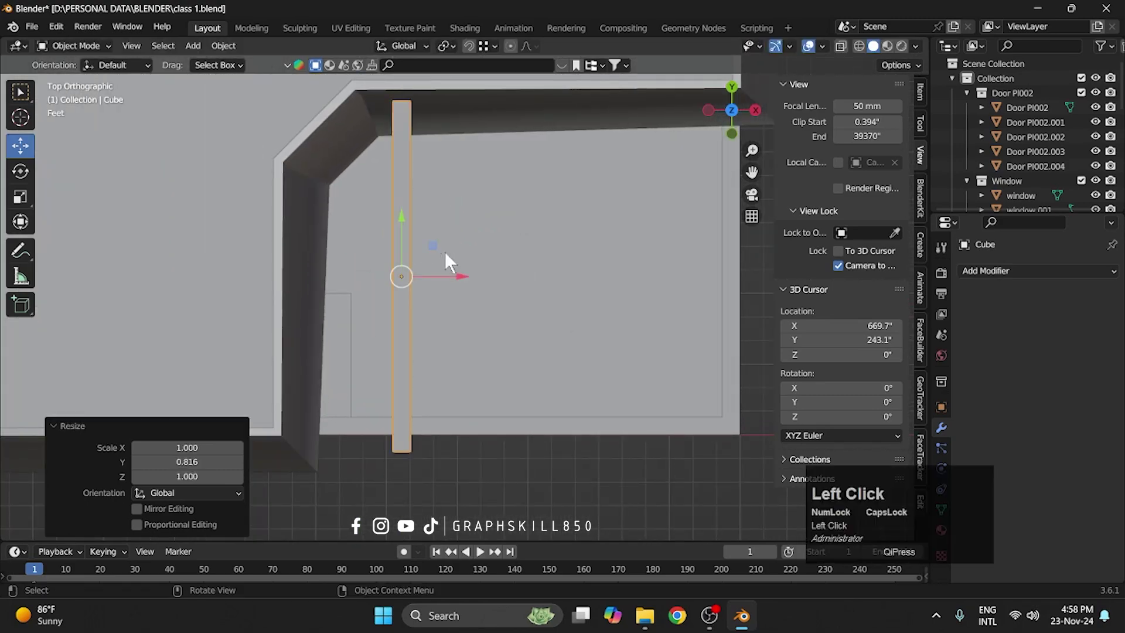
left_click(409, 276)
Step: Move the bar down across the balcony opening and rescale its length and height into a slat
scroll("down", 3)
middle_click(411, 306)
middle_click(448, 363)
scroll("up", 3)
left_click_drag(459, 311, 449, 410)
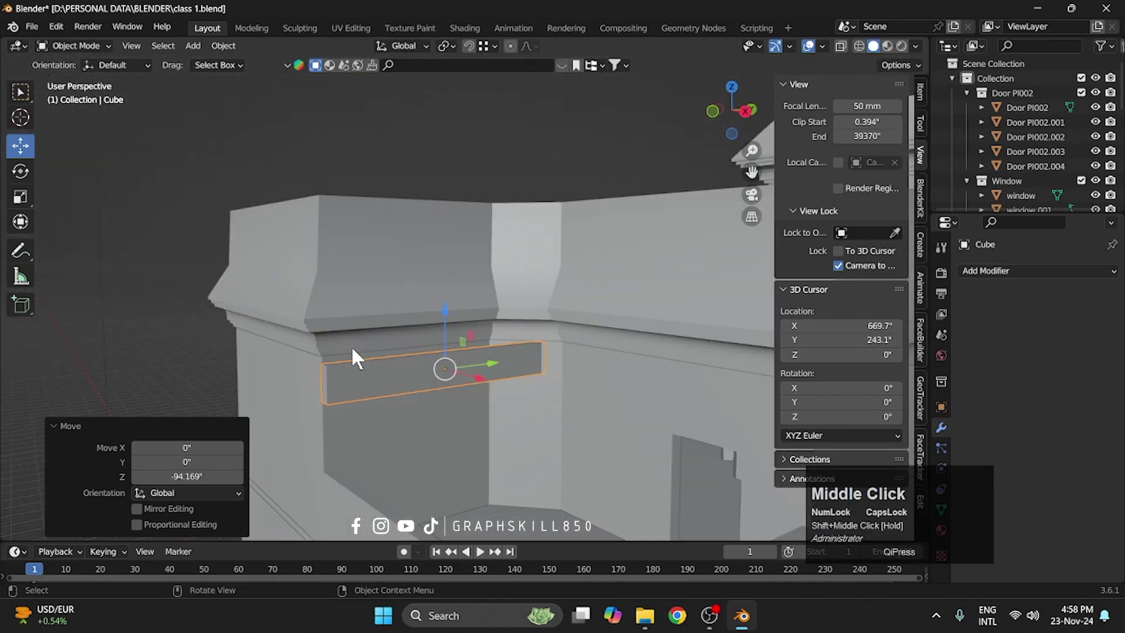
left_click_drag(450, 410, 392, 317)
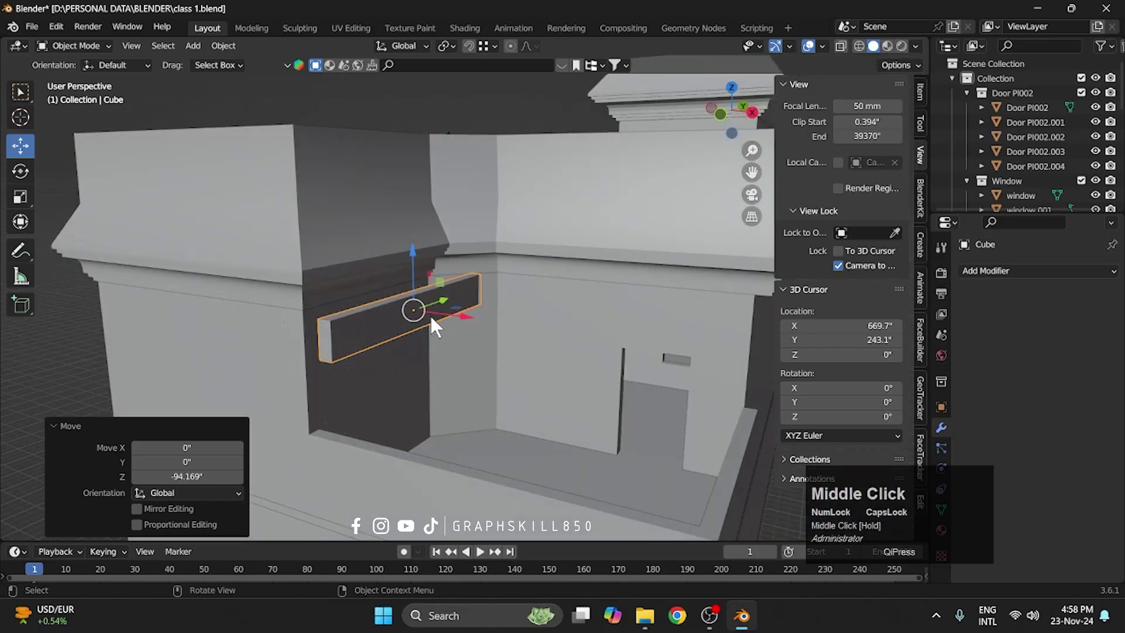
scroll("up", 3)
key("s")
key("z")
key("y")
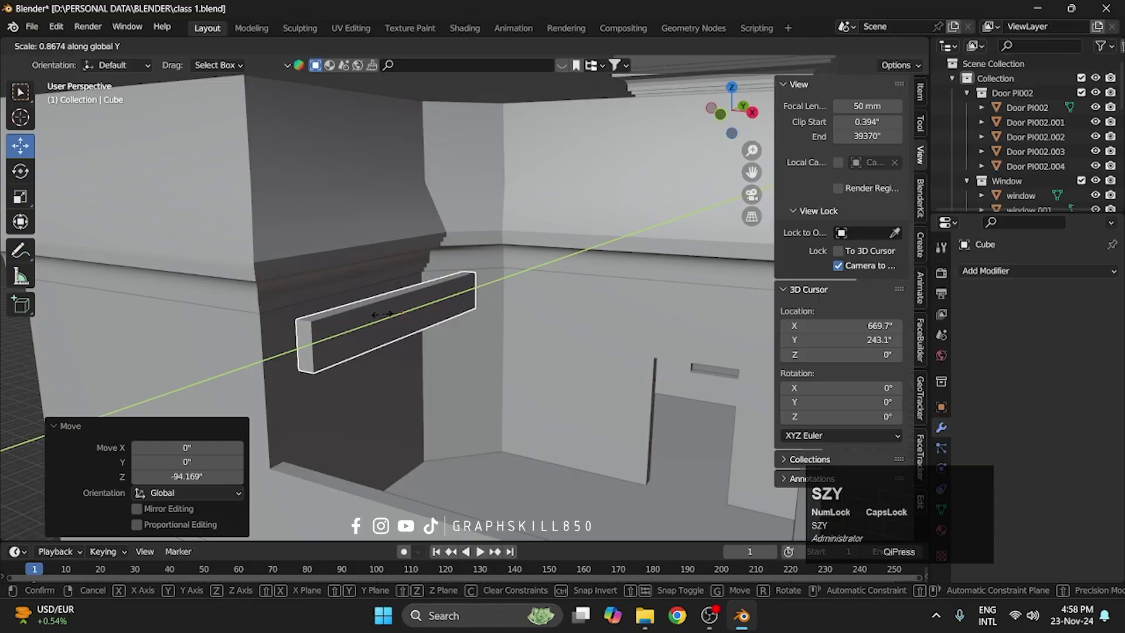
key("s")
key("z")
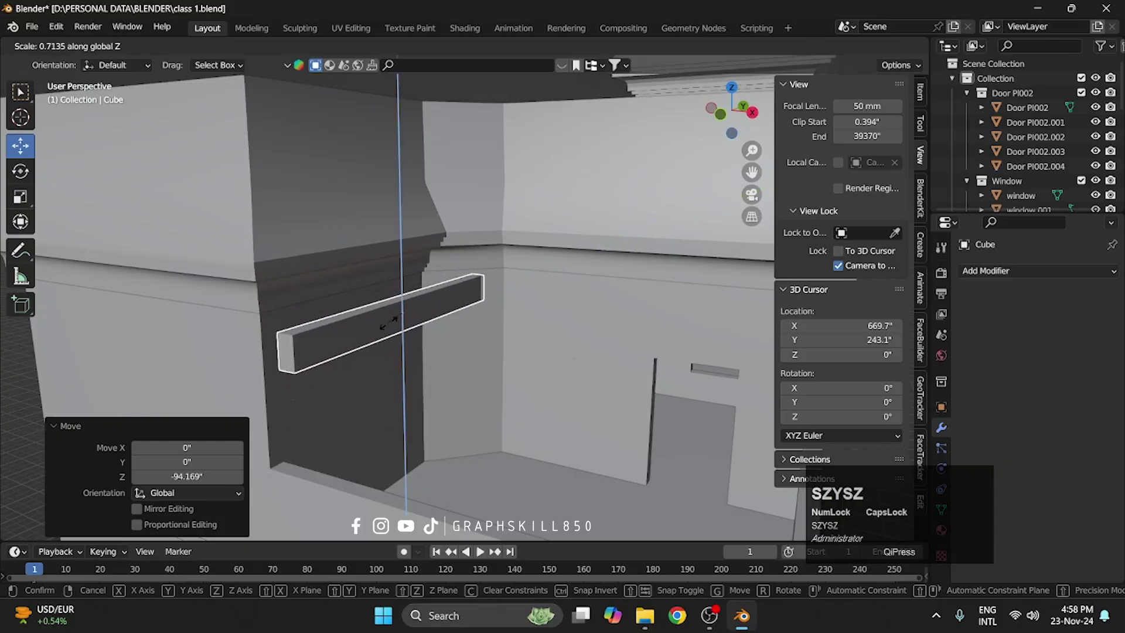
Step: Add an Array modifier to the slat so it repeats into parallel copies
left_click(1100, 249)
left_click(1054, 271)
left_click(805, 318)
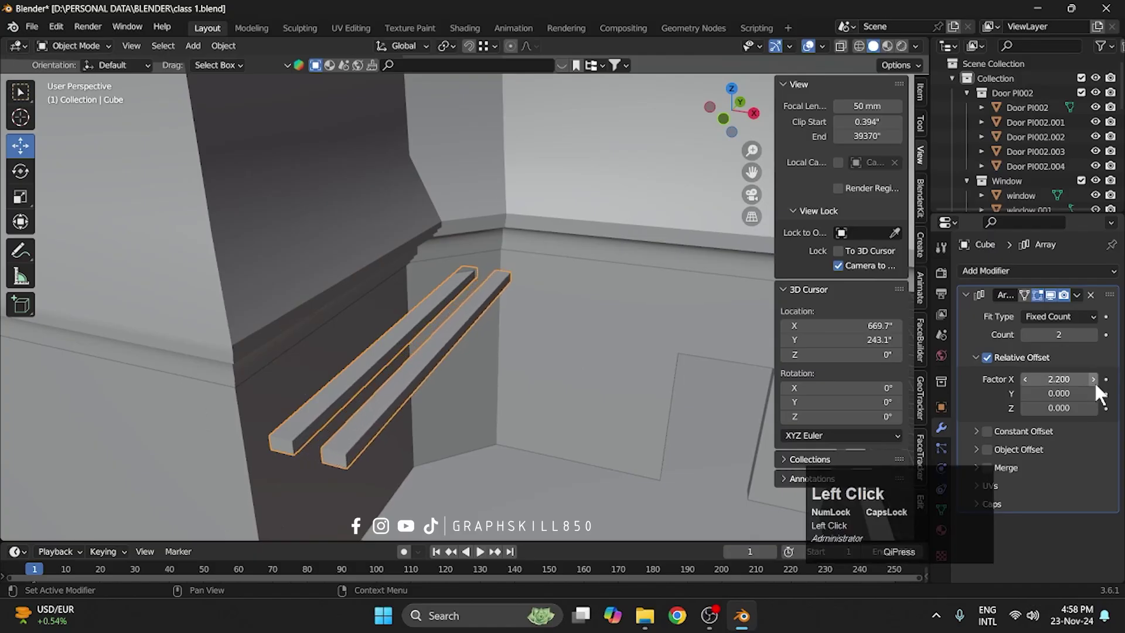
Step: Set the Array modifier's Factor X to 3 and raise its Count to 8 slats
left_click(1054, 371)
key("3")
key("Return")
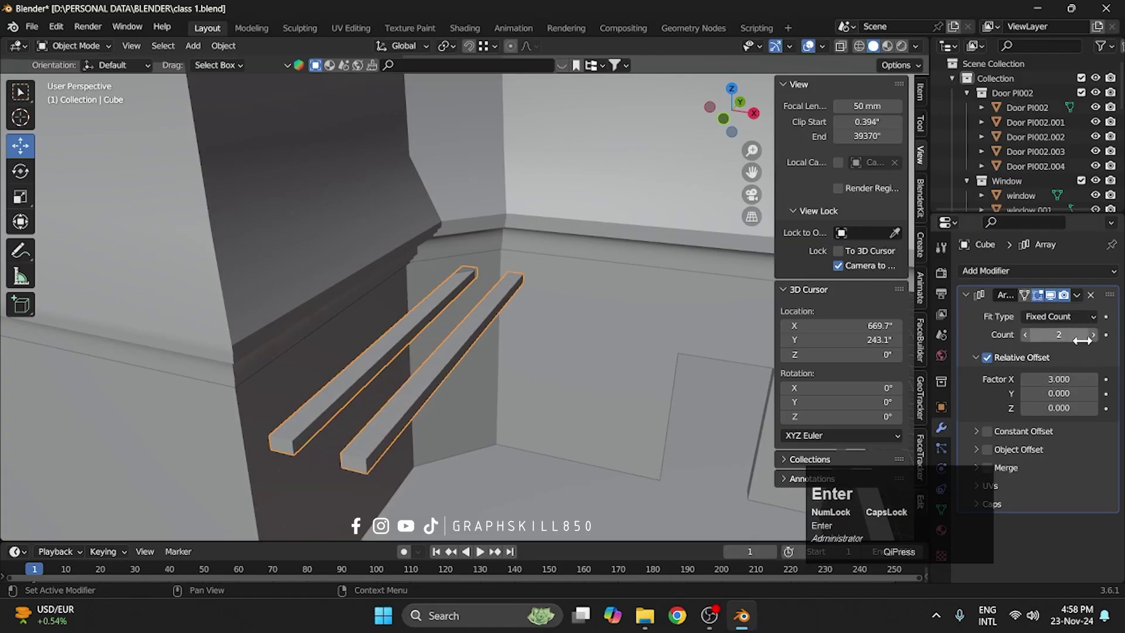
left_click(1105, 341)
Step: Move the eight-slat set into position over the balcony and duplicate it with Shift+D
scroll("down", 3)
middle_click(503, 313)
scroll("up", 3)
left_click_drag(442, 313, 226, 388)
left_click_drag(226, 387, 188, 324)
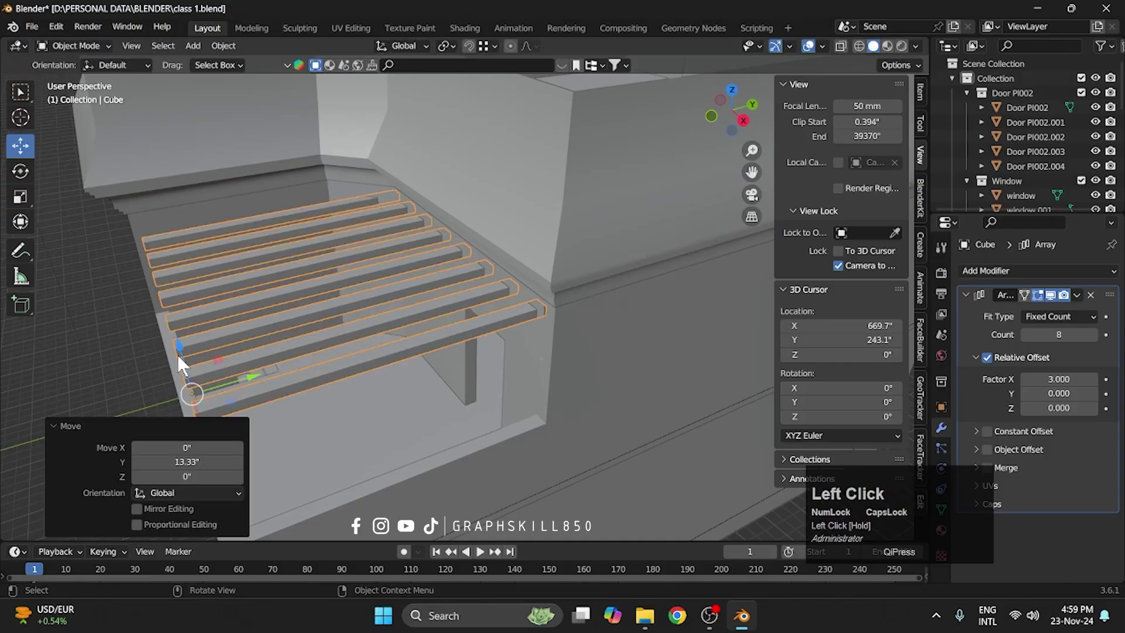
left_click_drag(188, 324, 397, 229)
scroll("down", 3)
key("shift+d")
Step: Rotate the duplicated slat set 90° about Z into crossbeams and slide them over the balcony in top view
right_click(298, 353)
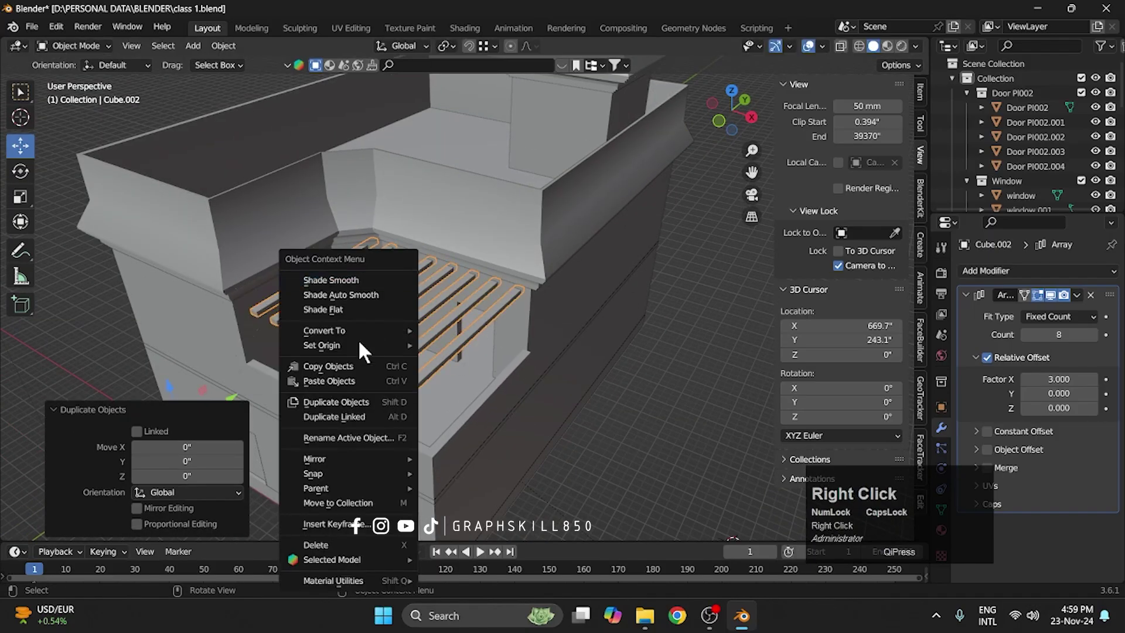
left_click(492, 371)
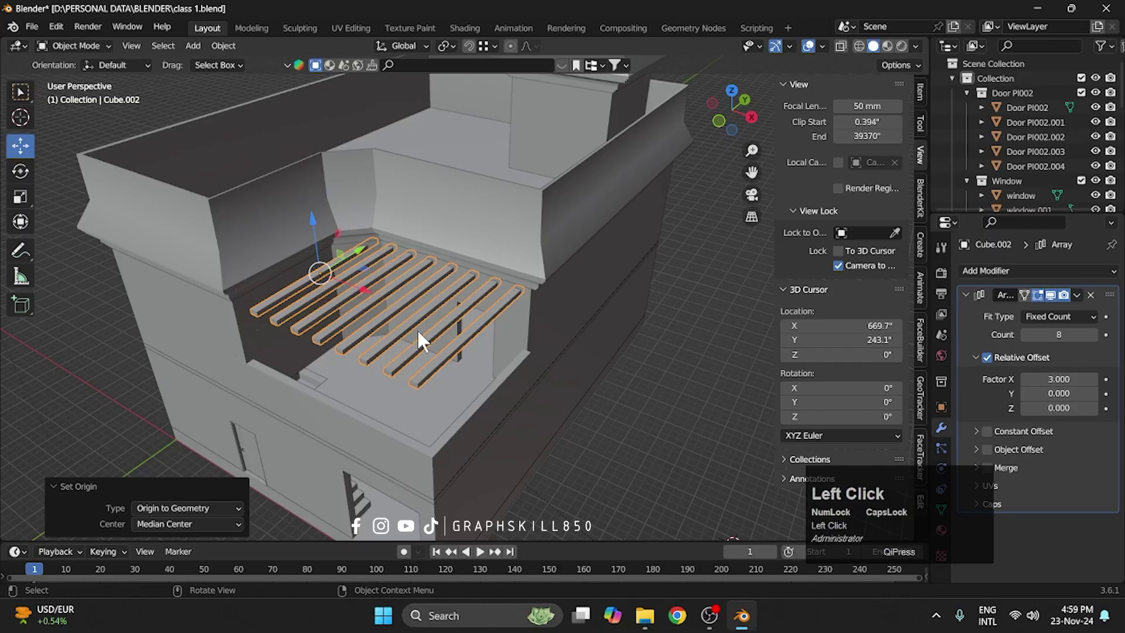
key("r")
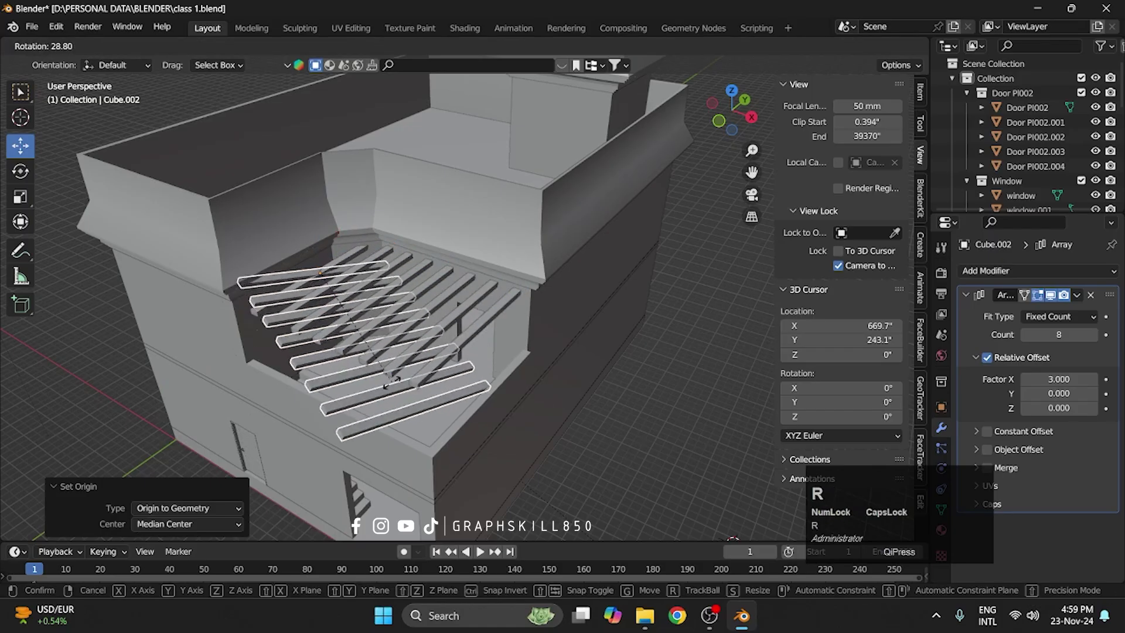
type("rz")
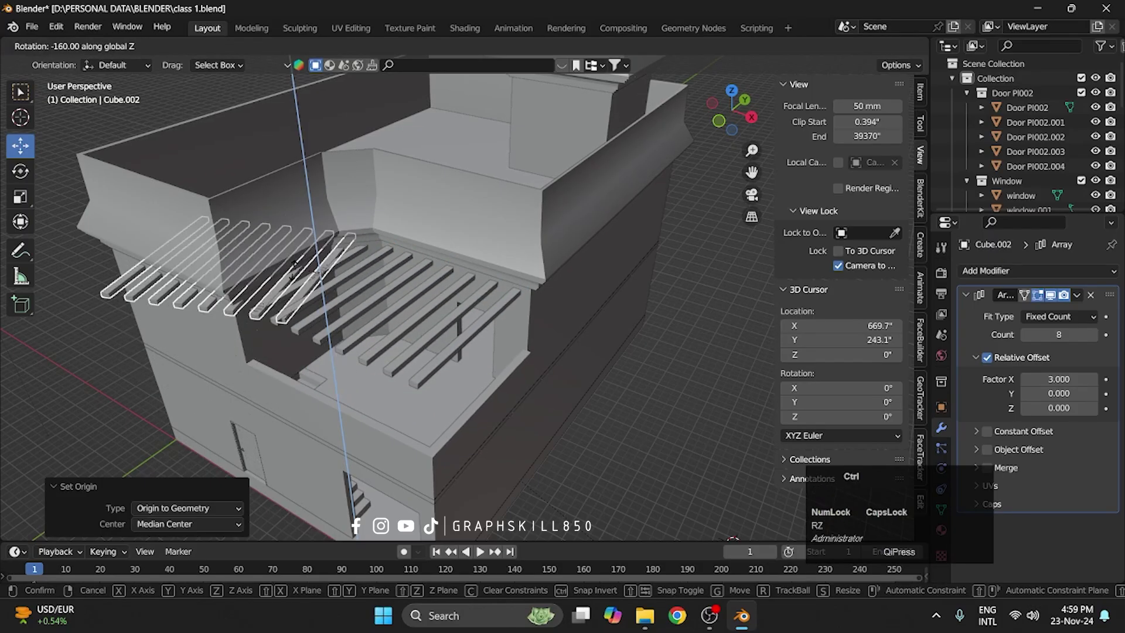
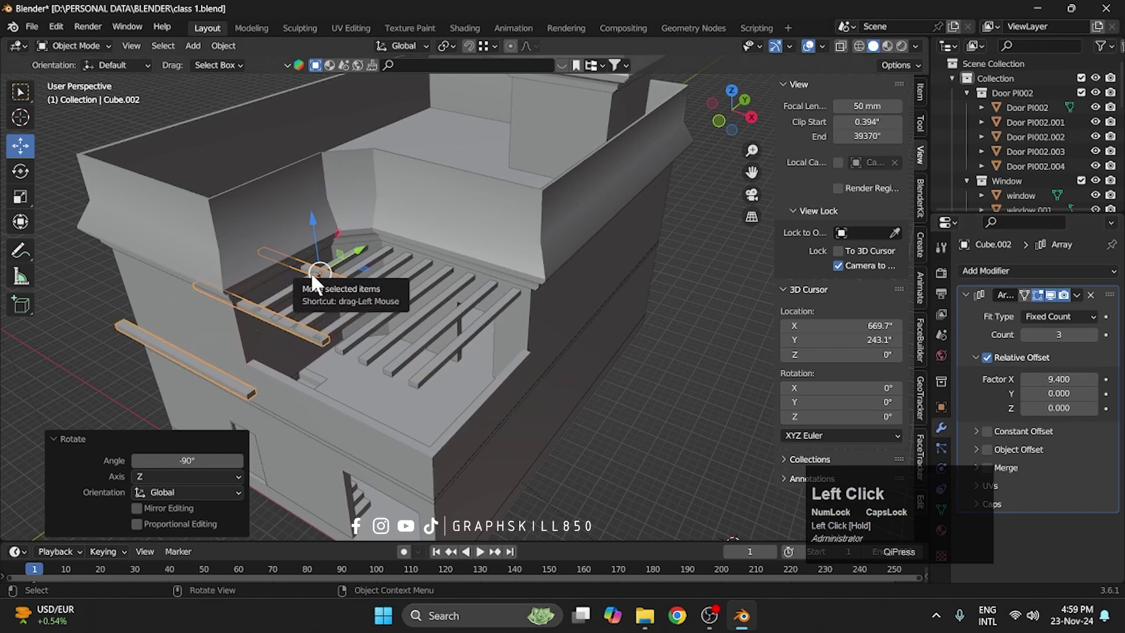
key("7")
left_click_drag(345, 340, 518, 455)
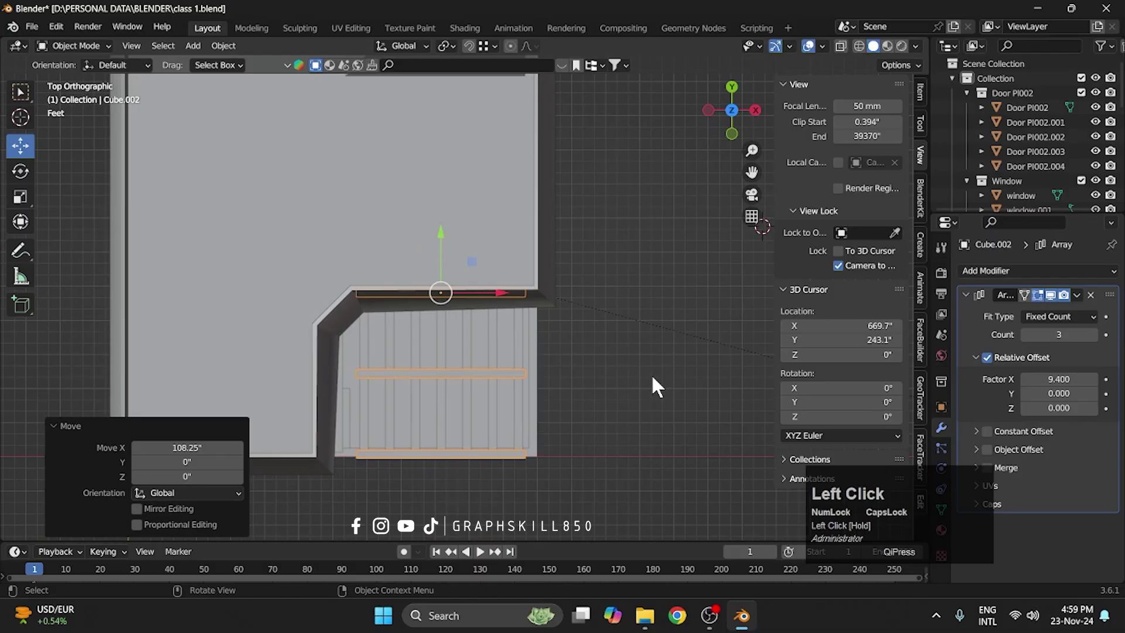
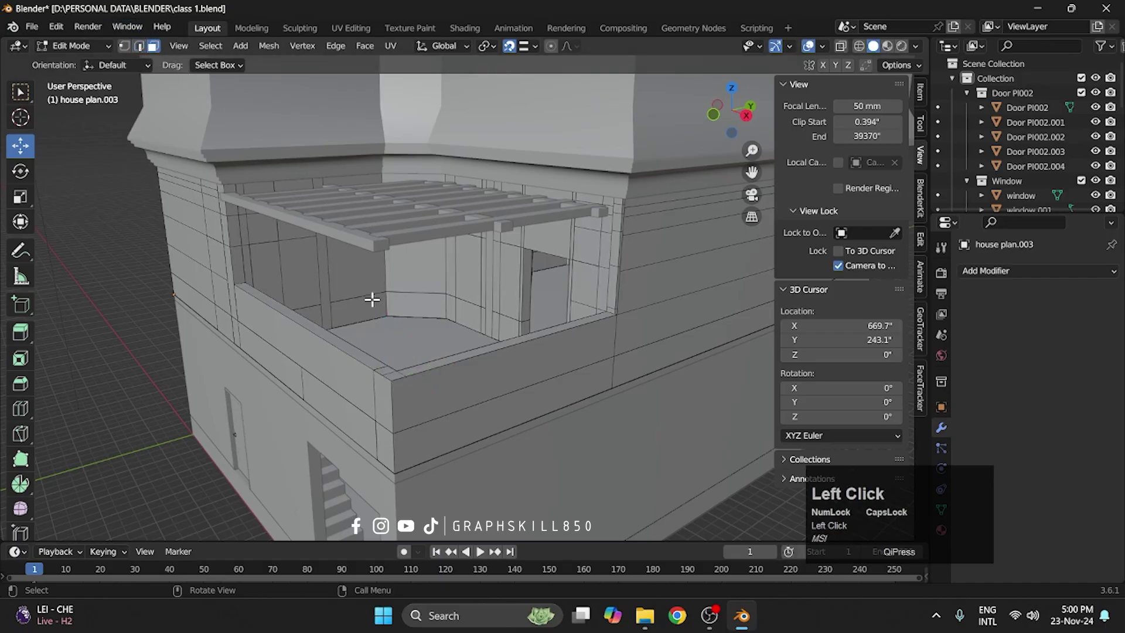
Step: Extrude the pergola's corner face downward into a vertical post
key("e")
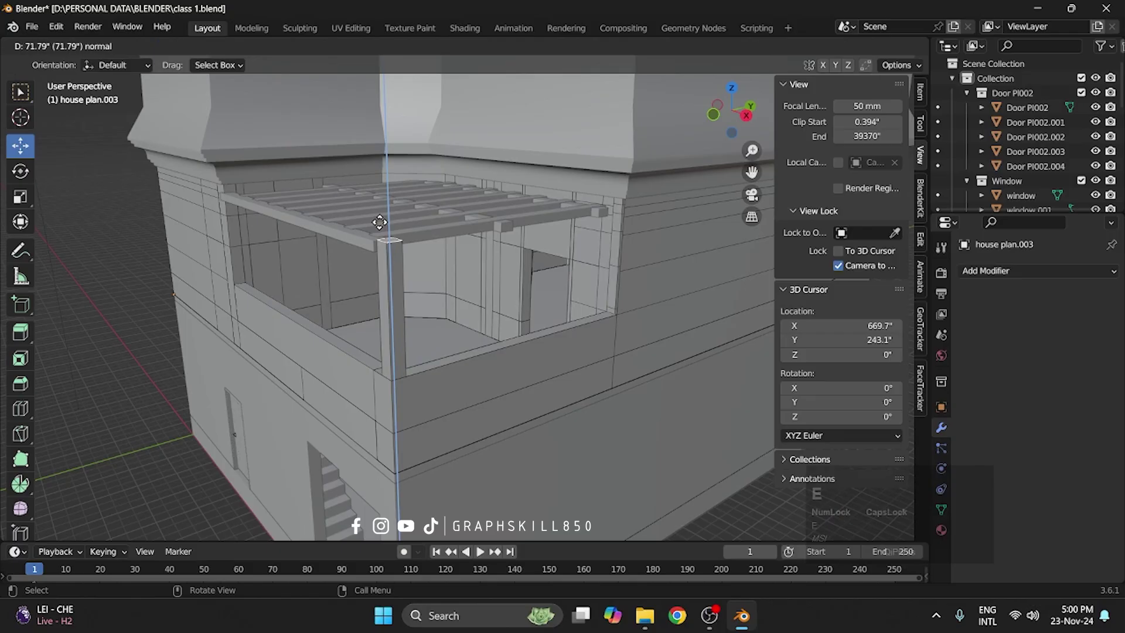
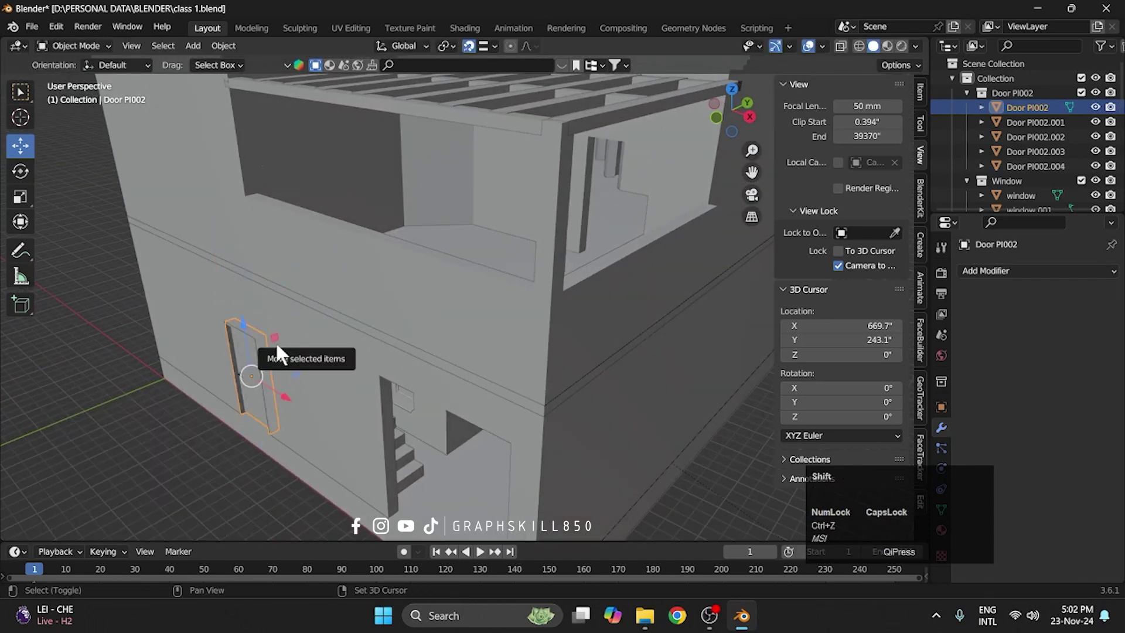
Step: Duplicate the ground-floor door and place the copy on the upper balcony wall
key("shift+d")
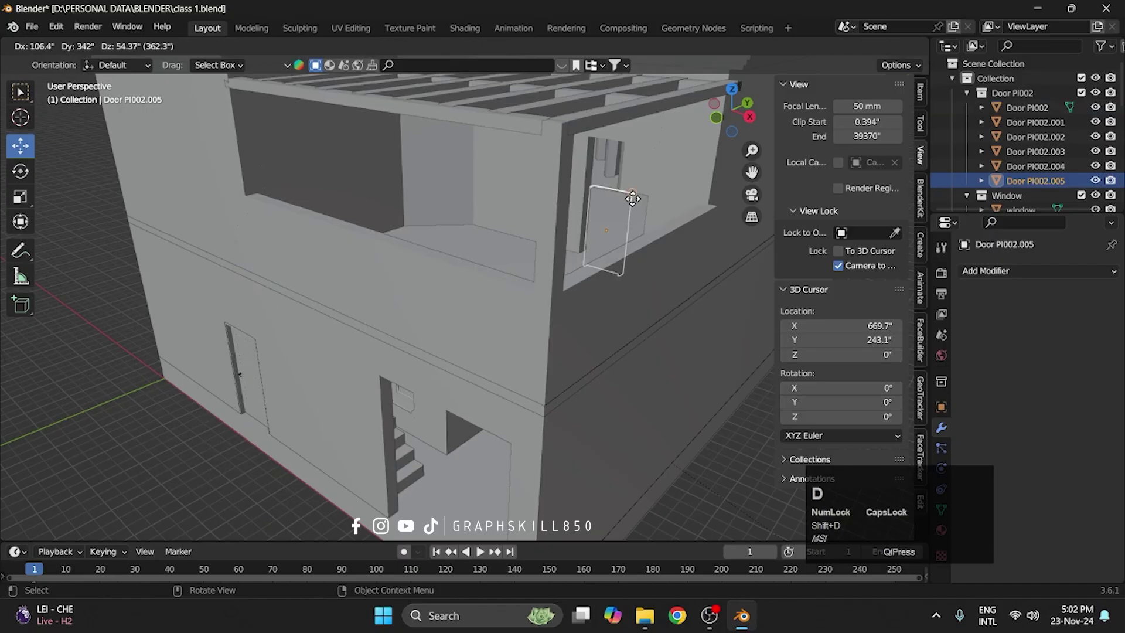
left_click(654, 222)
middle_click(473, 259)
scroll("up", 3)
middle_click(440, 332)
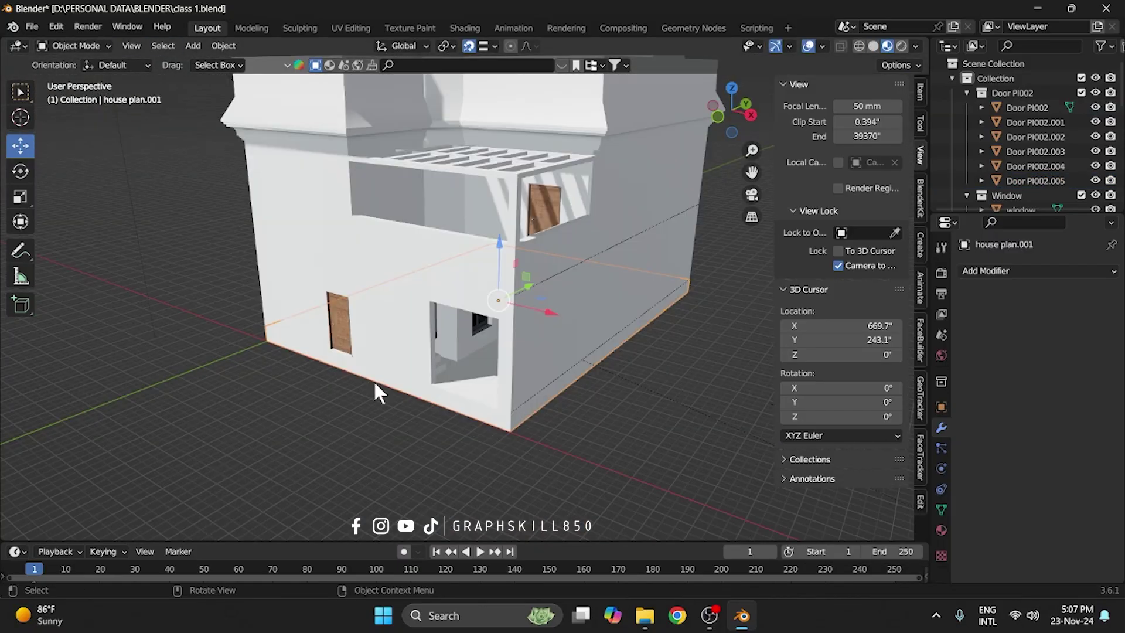
middle_click(482, 280)
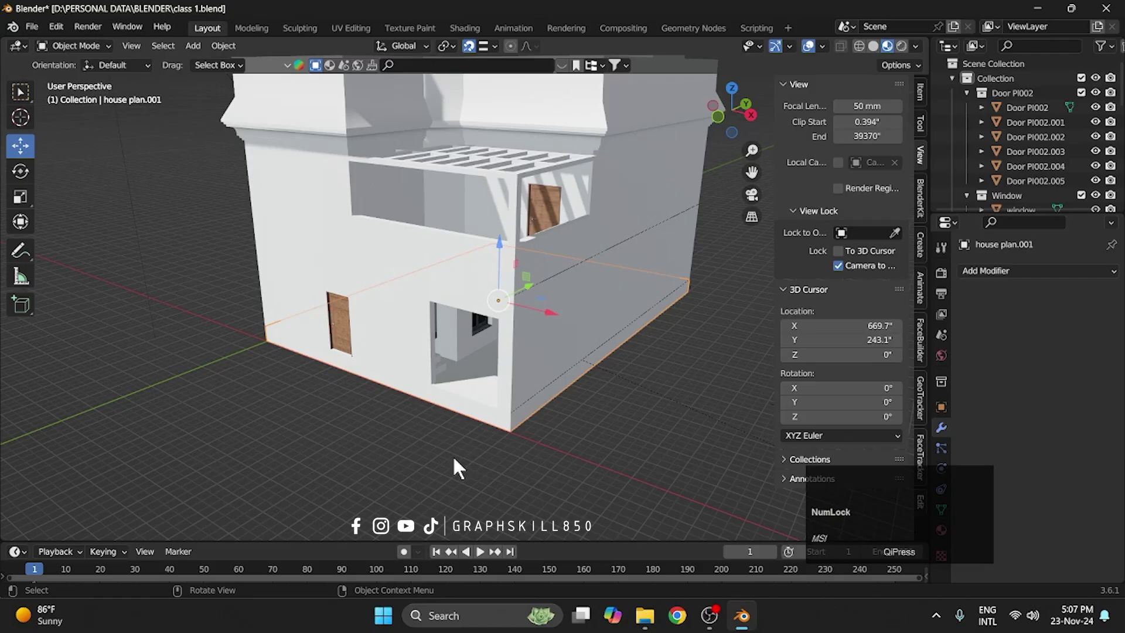
scroll("up", 3)
Step: Add a new mesh cube beside the house via Shift+A
key("shift+a")
left_click(526, 331)
scroll("down", 3)
middle_click(461, 414)
Step: Move the new cube to the house front, then enter Edit Mode on the house in face select
key("7")
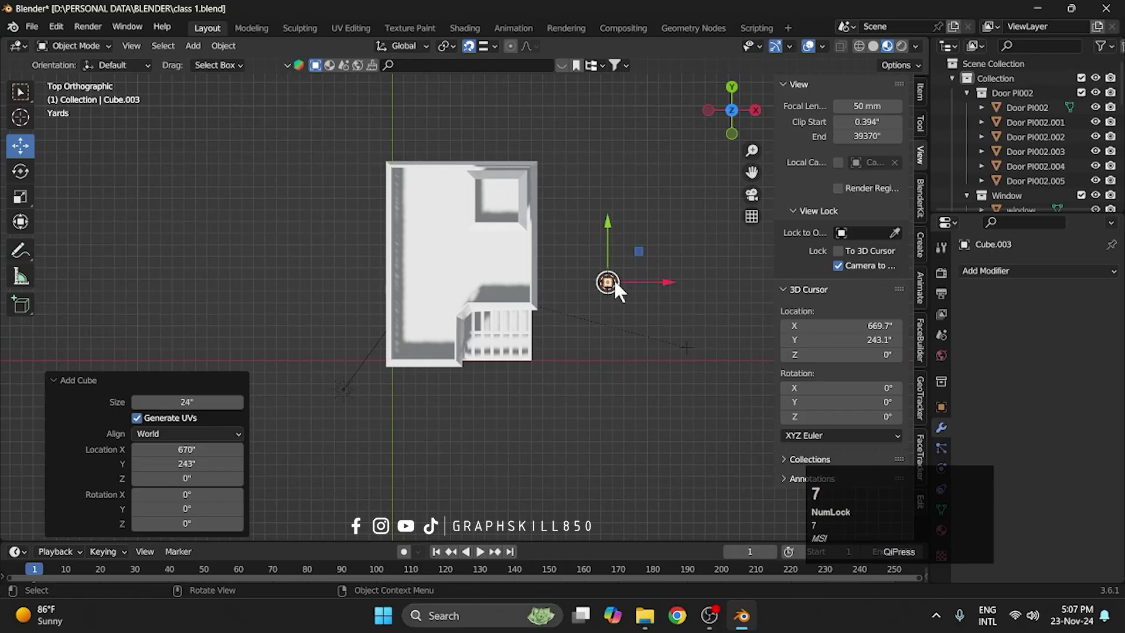
left_click_drag(615, 262, 475, 406)
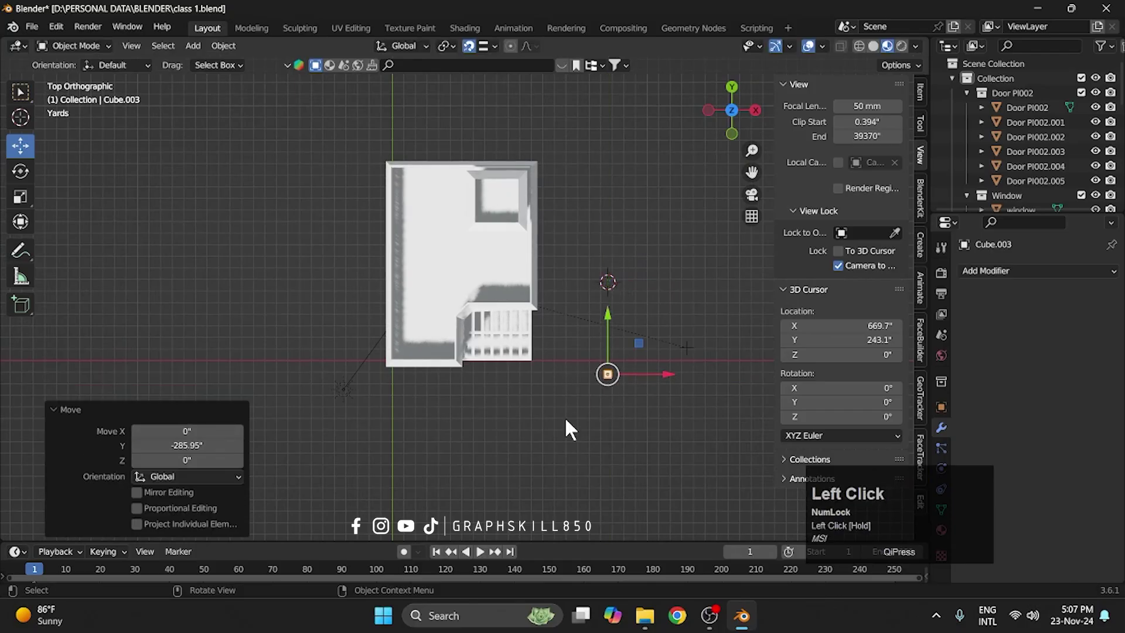
middle_click(476, 406)
scroll("up", 3)
left_click(398, 340)
key("Tab")
left_click(399, 319)
scroll("up", 3)
scroll("up", 3)
left_click(286, 294)
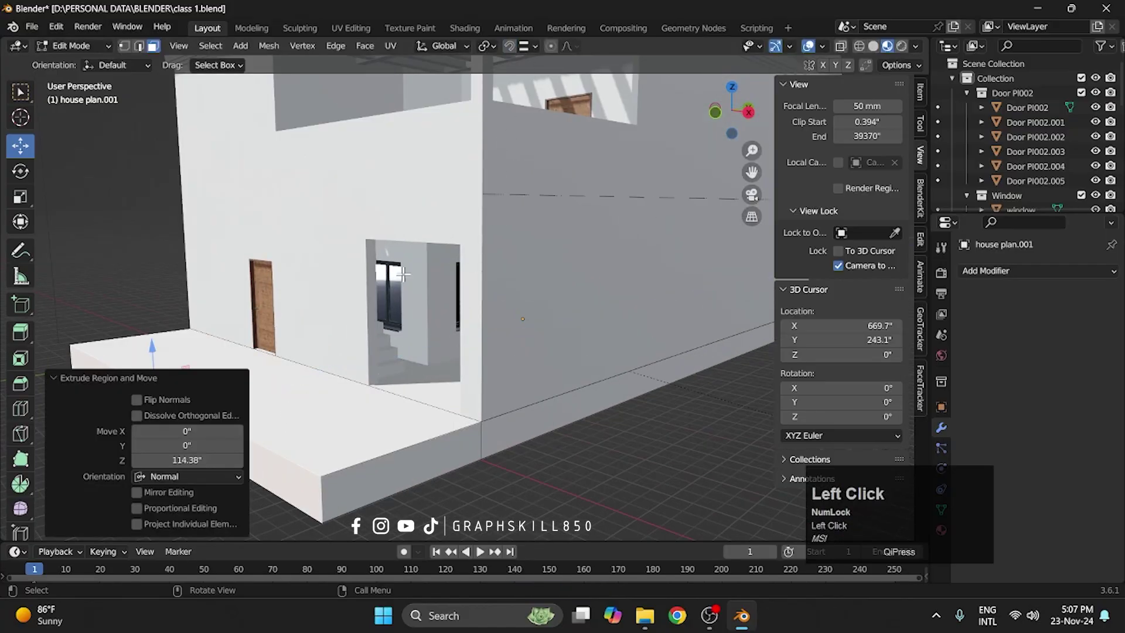
Step: Extrude the front base face outward into a wide ground platform
scroll("down", 3)
middle_click(380, 214)
left_click(344, 205)
key("ctrl+z")
left_click_drag(333, 232, 354, 230)
scroll("up", 3)
key("ctrl+r")
left_click(350, 84)
right_click(349, 84)
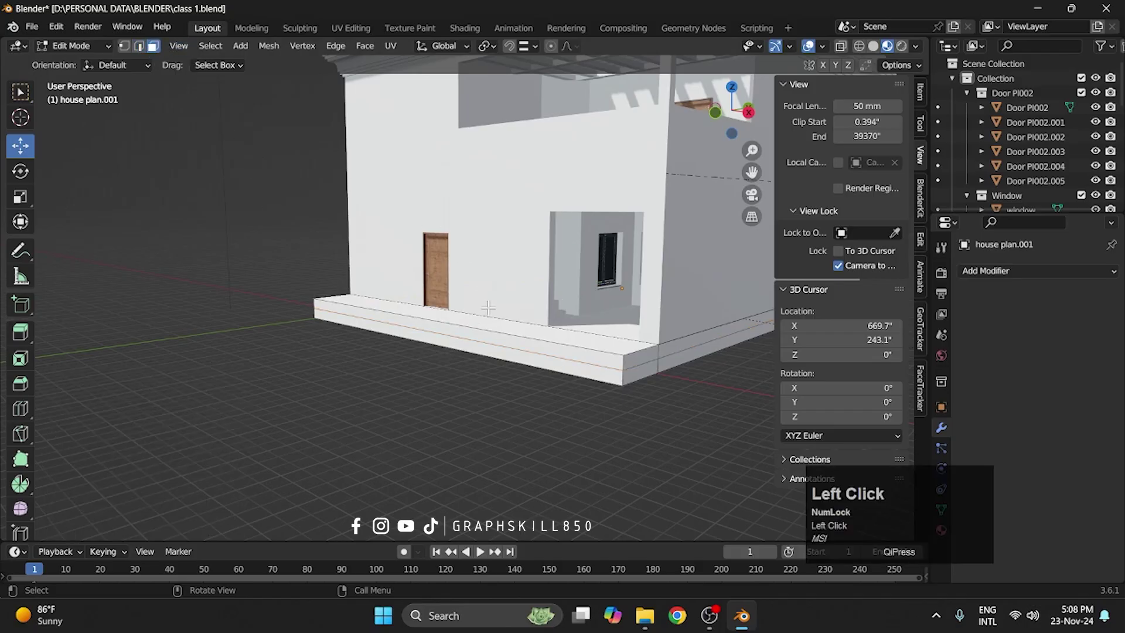
key("e")
left_click(351, 148)
Step: Add loop cuts across the platform and slide one toward the house corner
middle_click(319, 201)
middle_click(318, 201)
scroll("up", 3)
key("ctrl+r")
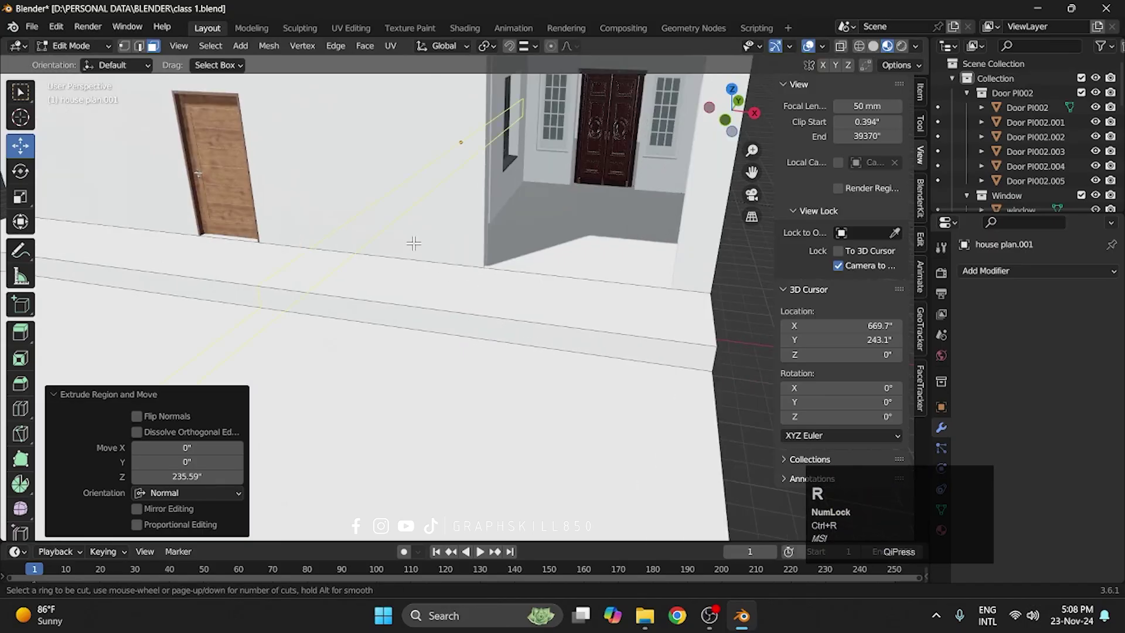
left_click(269, 204)
key("ctrl+r")
left_click_drag(269, 204, 145, 148)
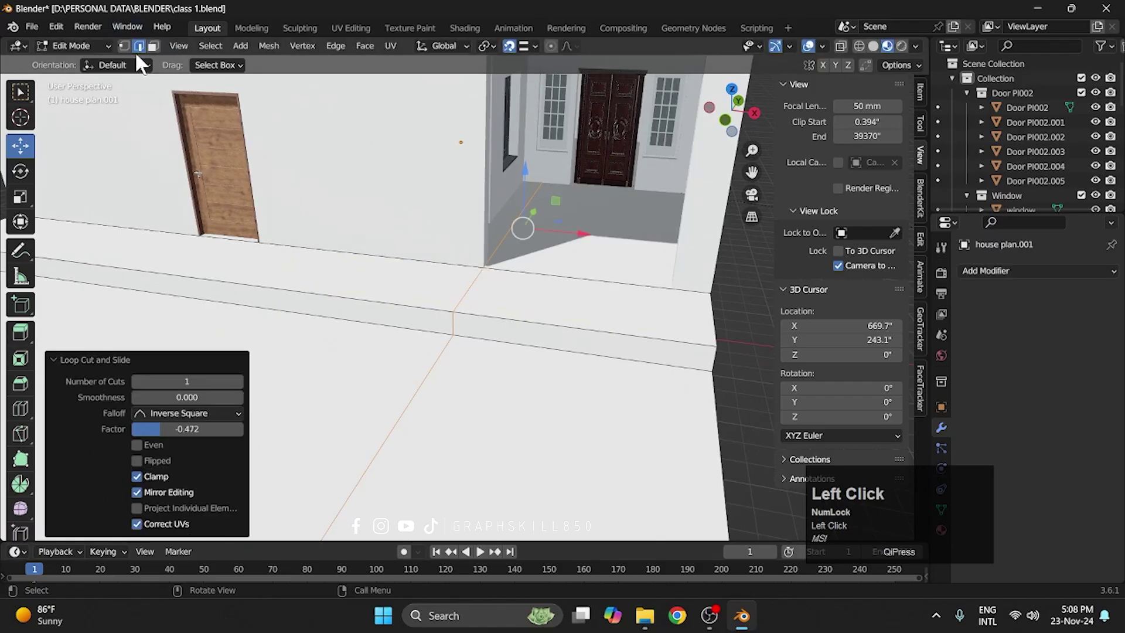
scroll("up", 3)
Step: Shift the cut edges to shape a low raised step along the facade, then leave Edit Mode
key("ctrl+b")
scroll("up", 3)
scroll("up", 3)
scroll("up", 3)
left_click_drag(132, 56, 551, 231)
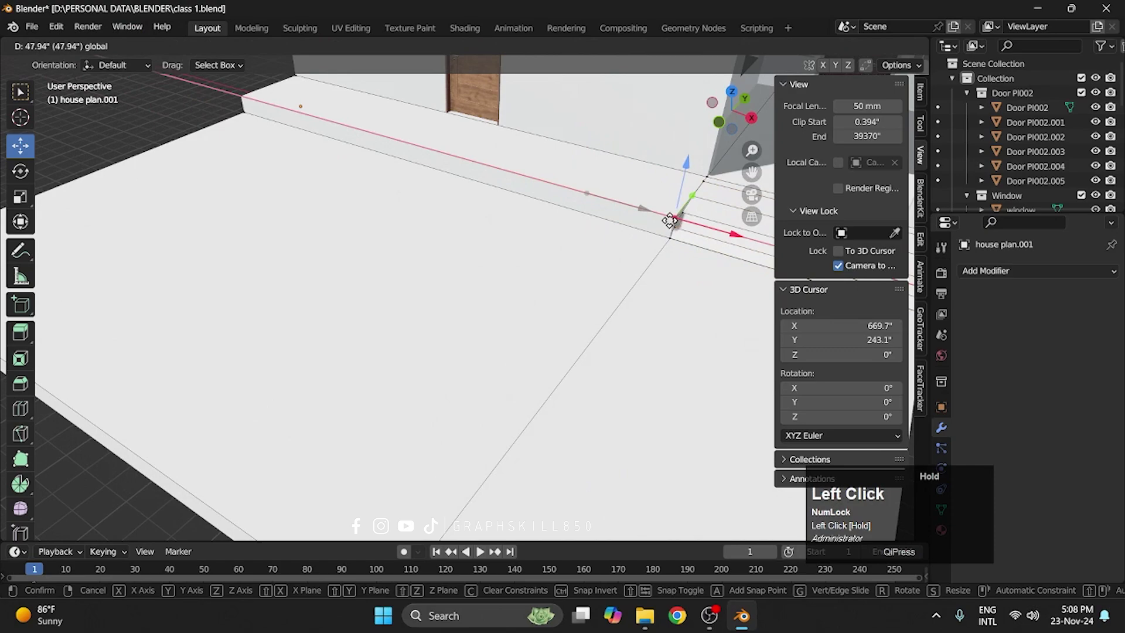
key("Tab")
scroll("down", 3)
left_click_drag(537, 231, 423, 83)
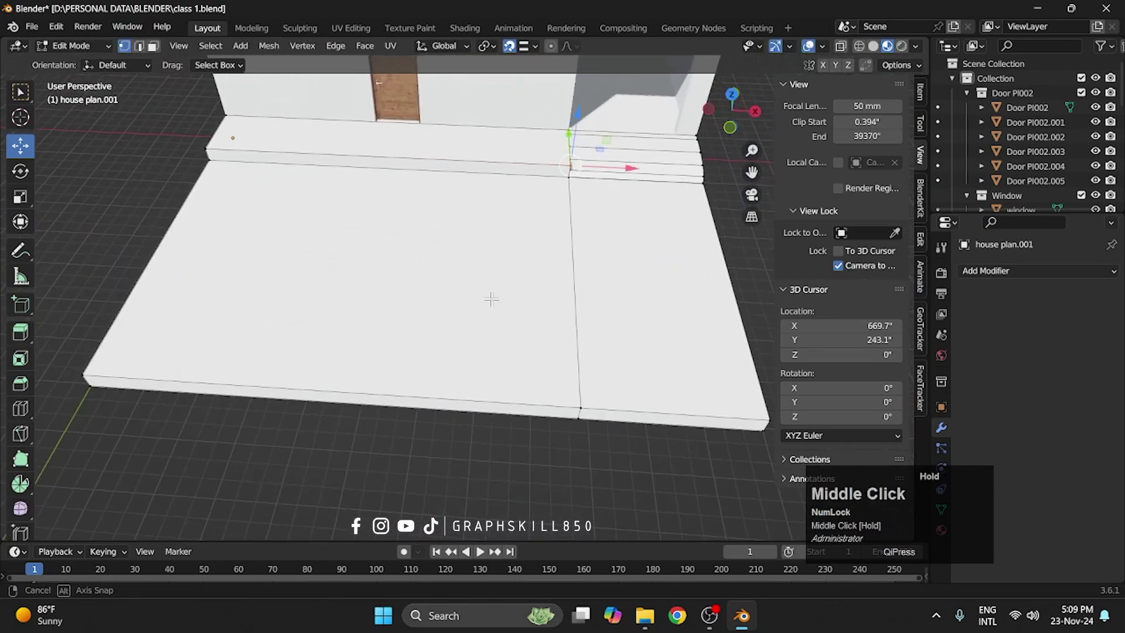
key("Tab")
Step: Orbit out to an overview of the whole house with its new platform
middle_click(505, 236)
scroll("down", 3)
left_click_drag(461, 306, 546, 342)
left_click_drag(546, 342, 456, 376)
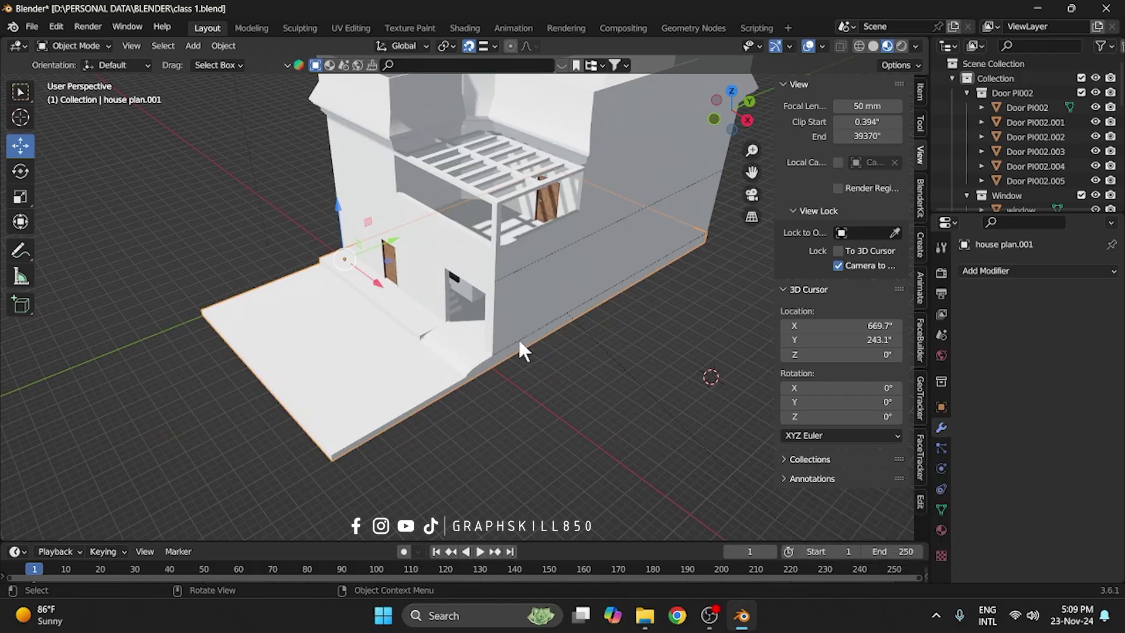
scroll("down", 3)
left_click_drag(422, 372, 433, 321)
left_click(433, 321)
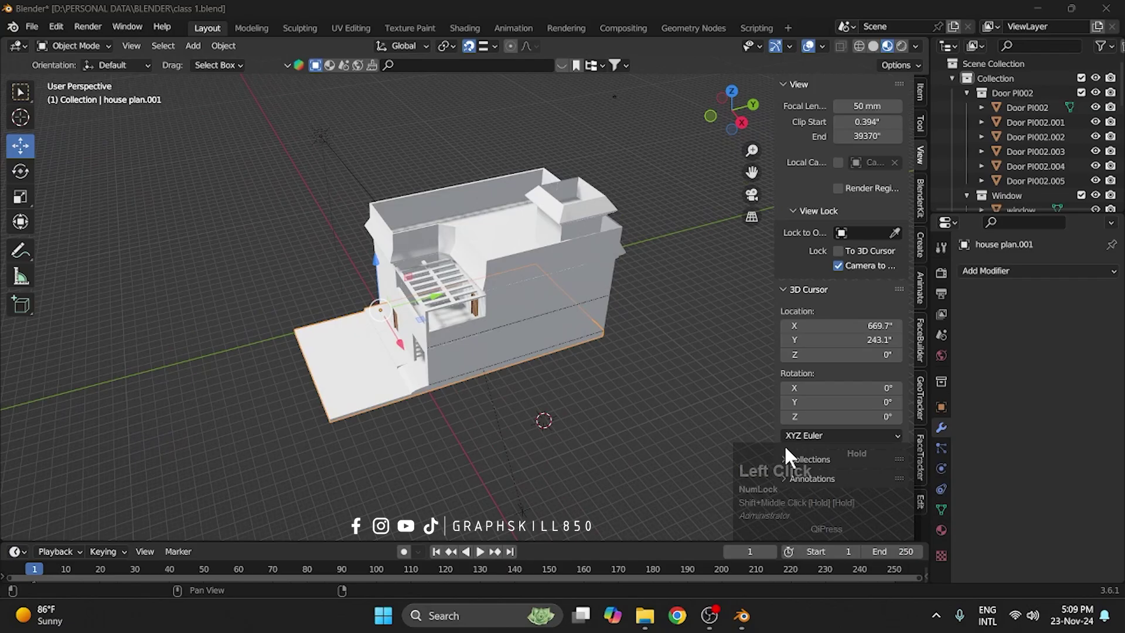